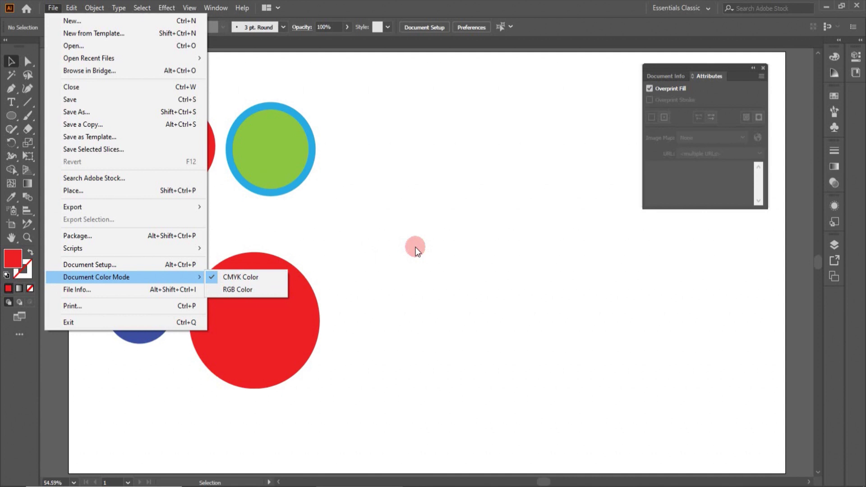
- Confirm CMYK Color stays checked under Document Color Mode
left_click(418, 248)
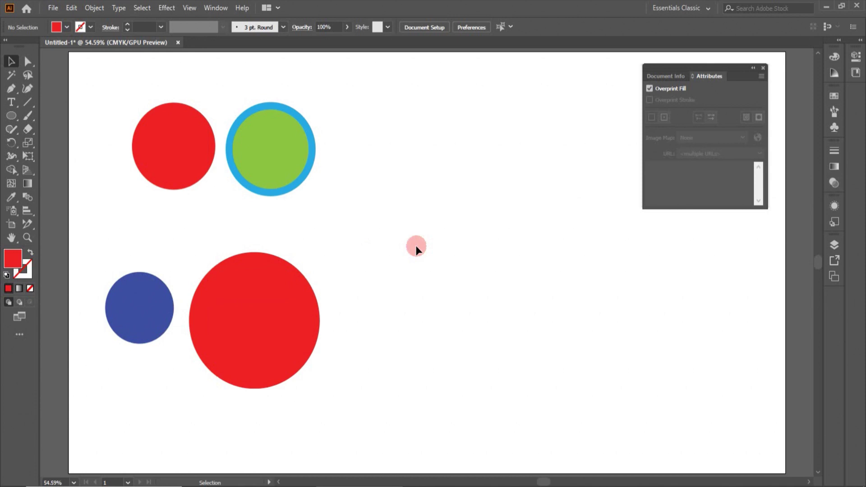
- Enable Overprint Stroke on the green, blue-stroked circle alongside Overprint Fill
left_click(298, 191)
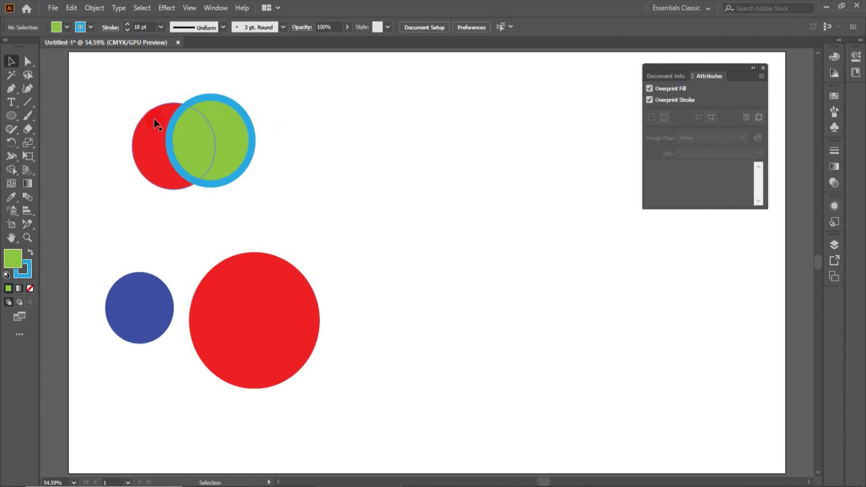
- Select the green circle where it overlaps the red one
left_click(331, 139)
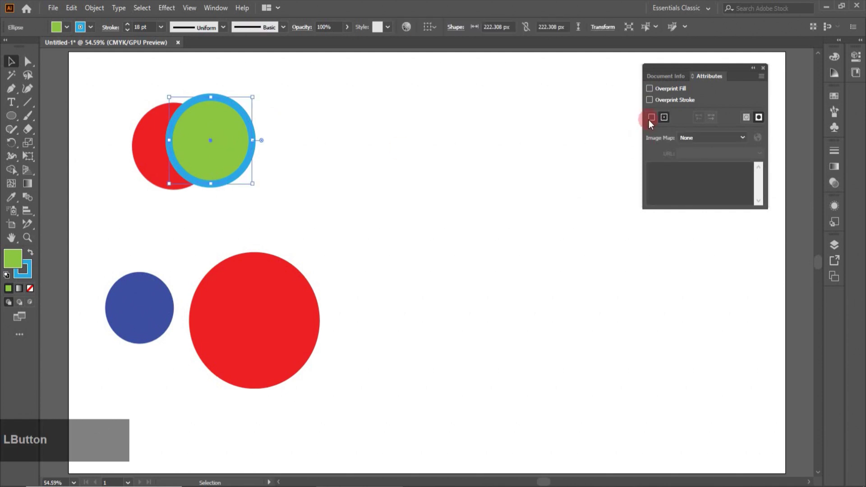
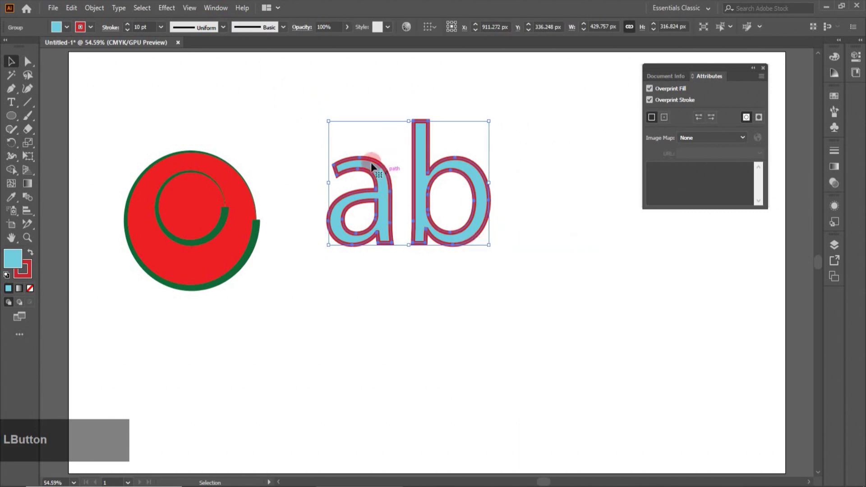
- Switch the 'ab' outlines from Non-Zero Winding to Even-Odd fill, then select the red circle compound path
left_click(227, 33)
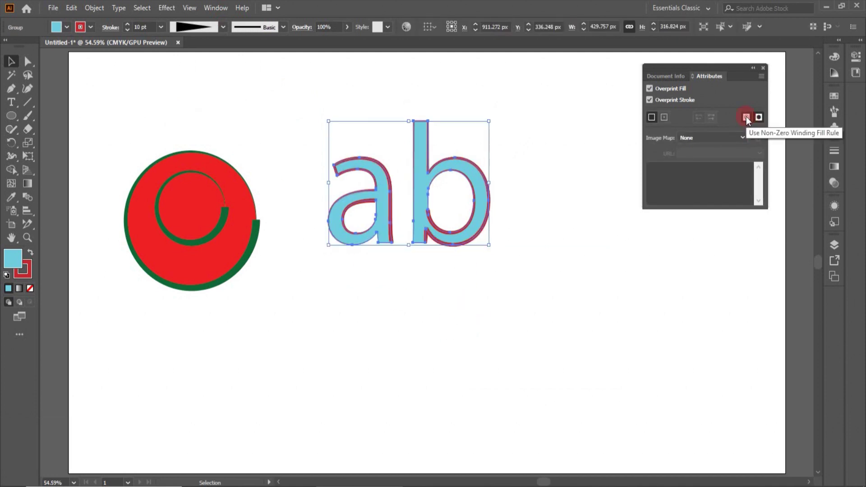
left_click(750, 123)
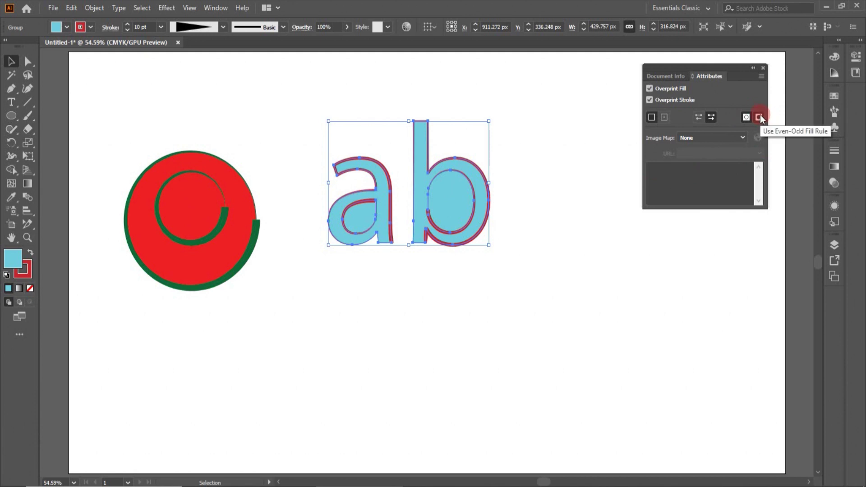
left_click(765, 118)
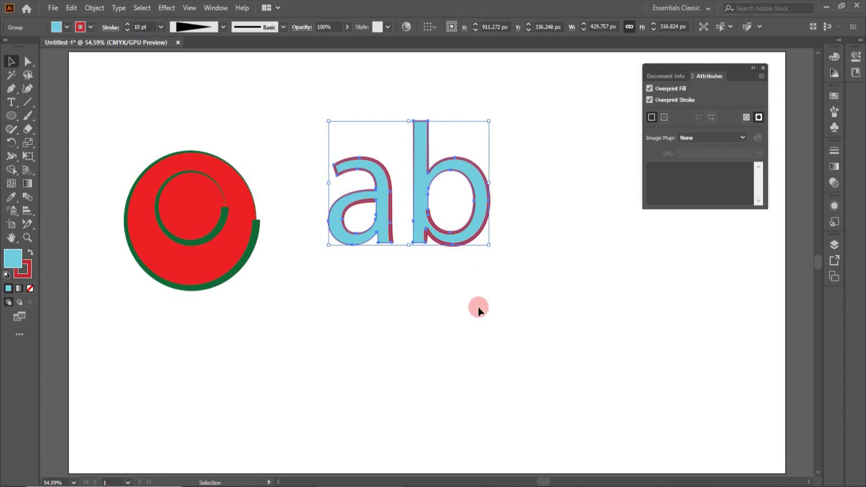
left_click(215, 238)
- Make the circle even-odd, then select all and set Non-Zero Winding fill with Reverse Path Direction on
left_click(764, 123)
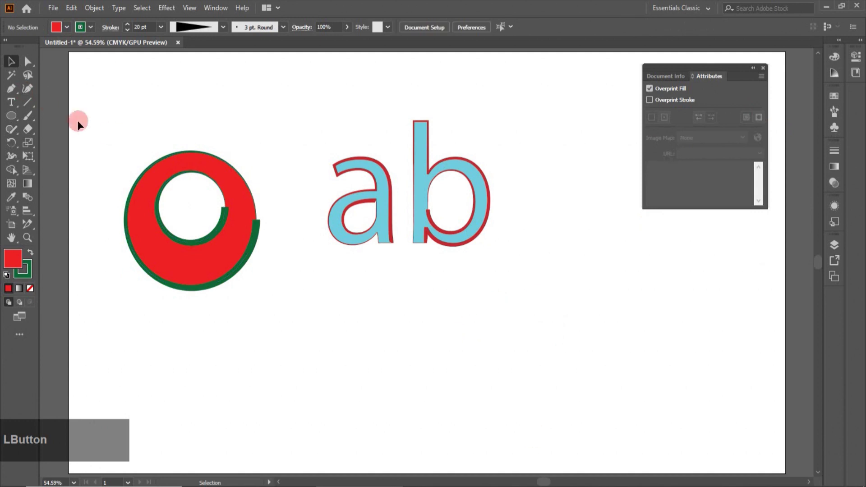
left_click(147, 144)
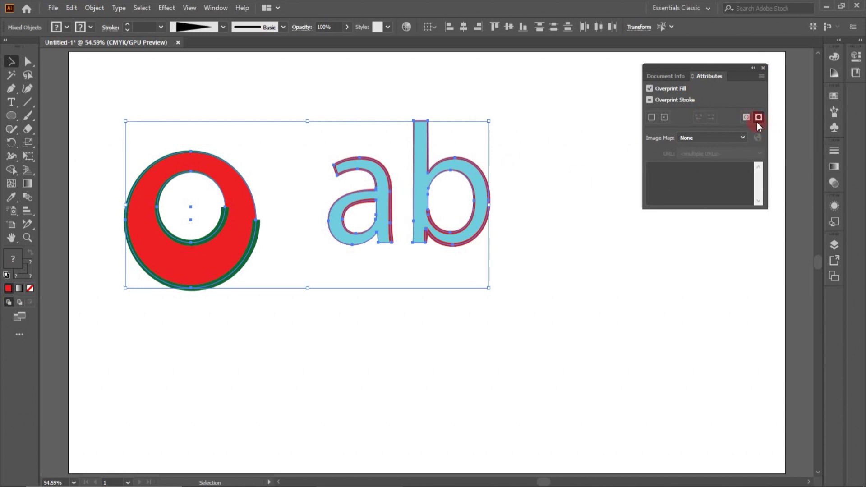
left_click(748, 120)
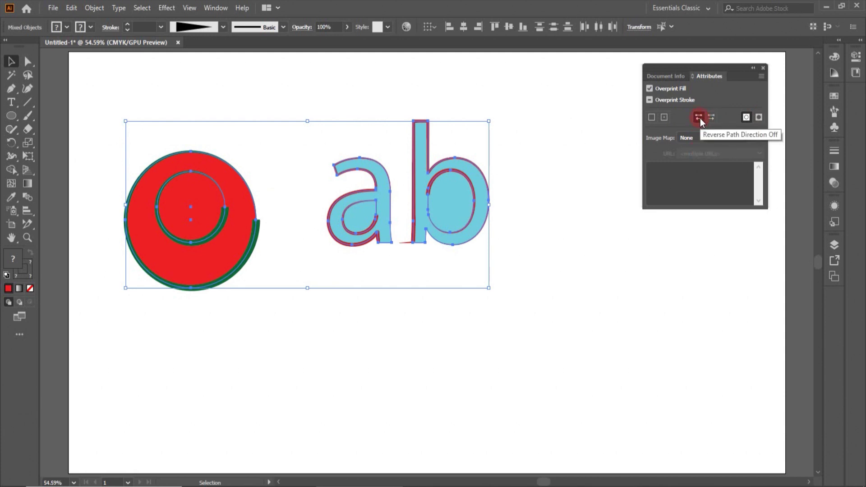
left_click(716, 120)
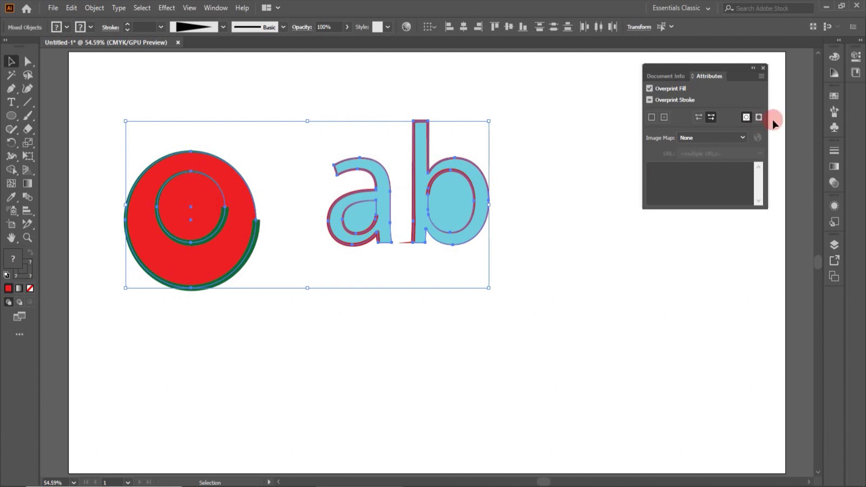
- Toggle the fill rules back, switch path reversal off, and enable Overprint Stroke for all selected objects
left_click(766, 124)
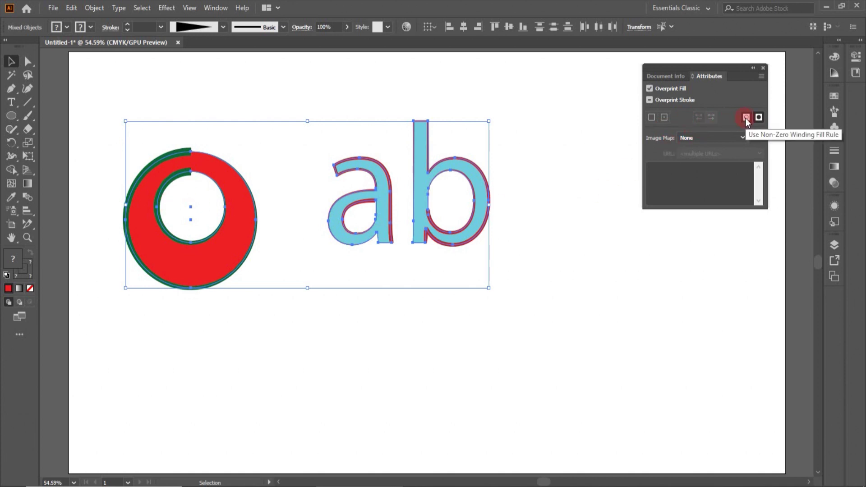
left_click(749, 123)
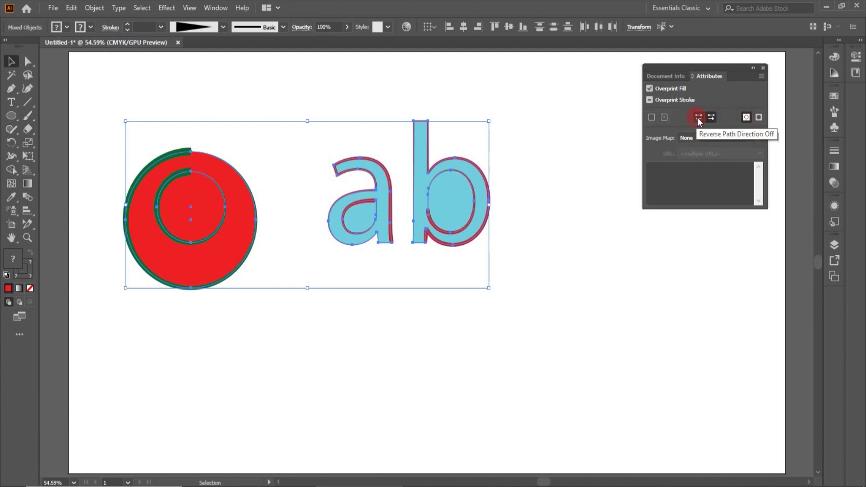
left_click(702, 121)
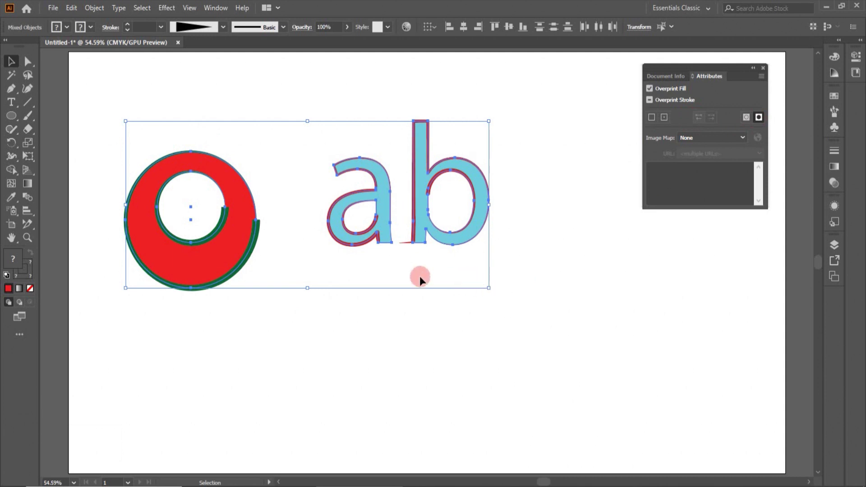
left_click(664, 149)
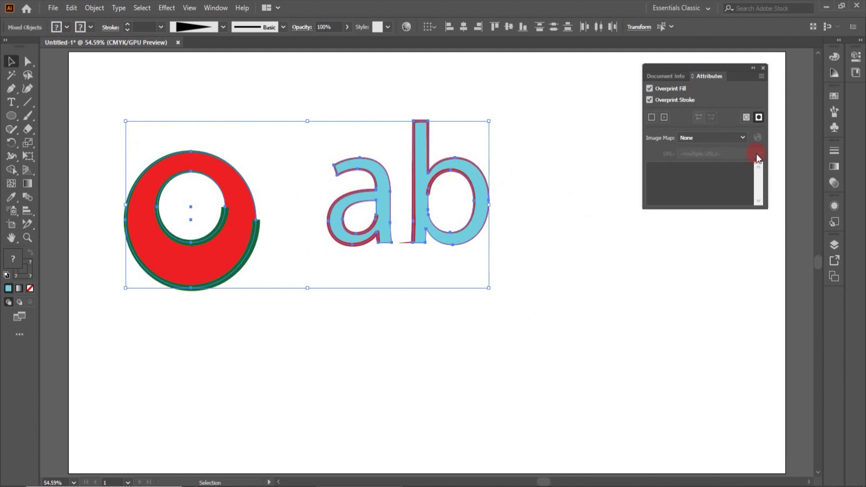
- Show the Image Maps choices (Rectangle, Polygon) and leave the setting at None
left_click(748, 139)
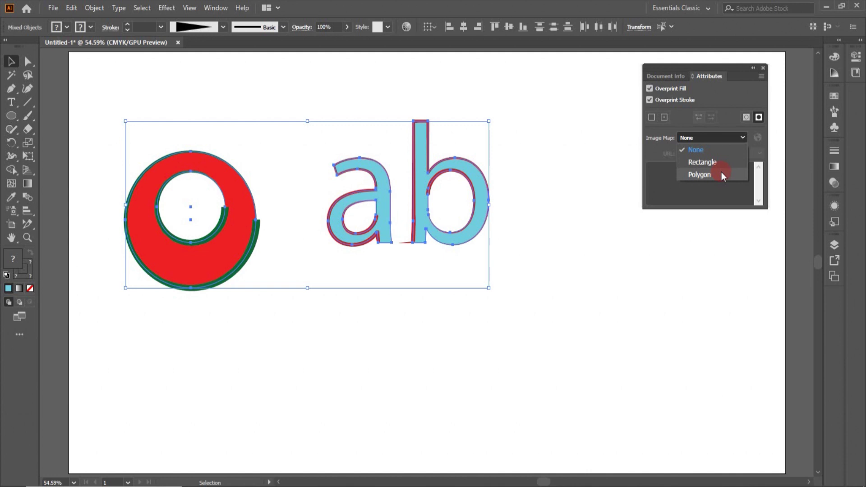
left_click(613, 187)
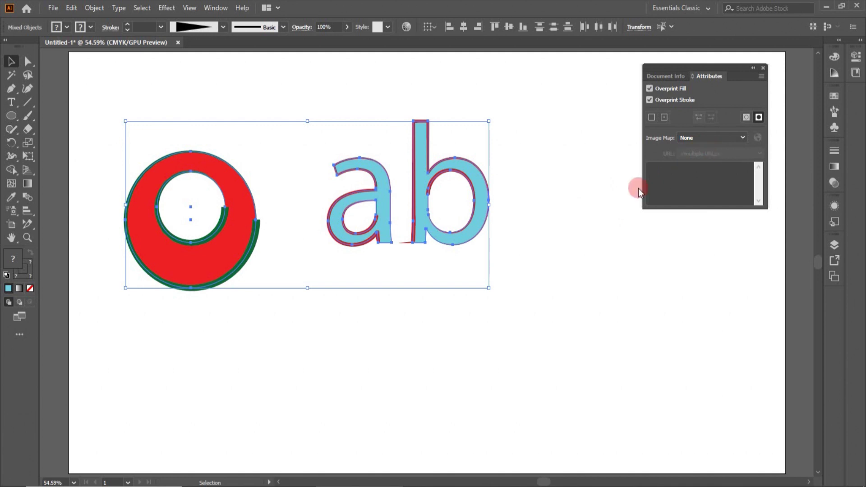
- Give the light-blue ellipse a Rectangle image map with URL unsplash.com
left_click(547, 236)
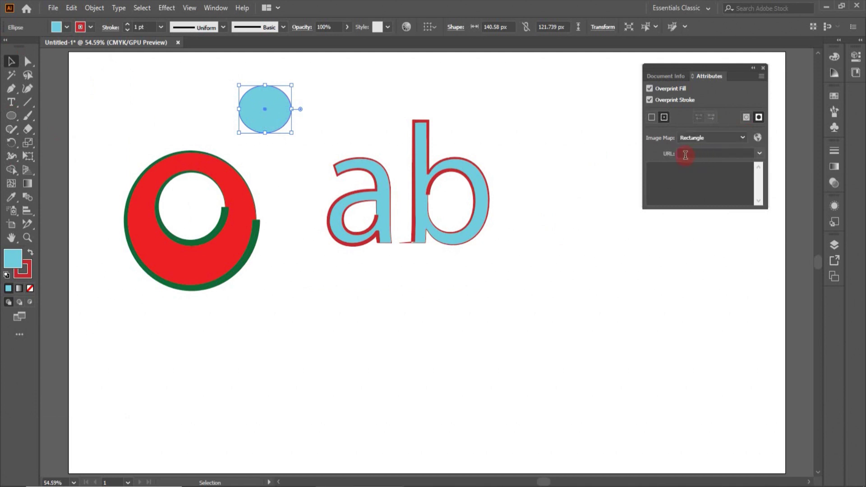
left_click(683, 154)
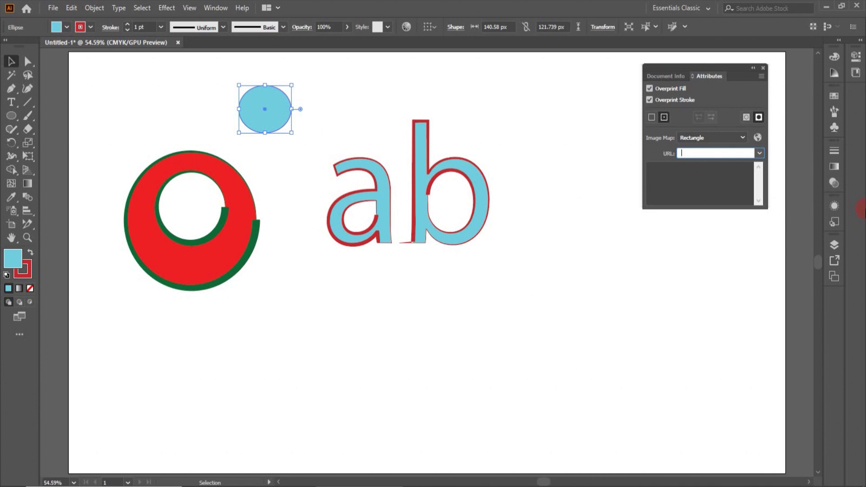
type("unsplashcom")
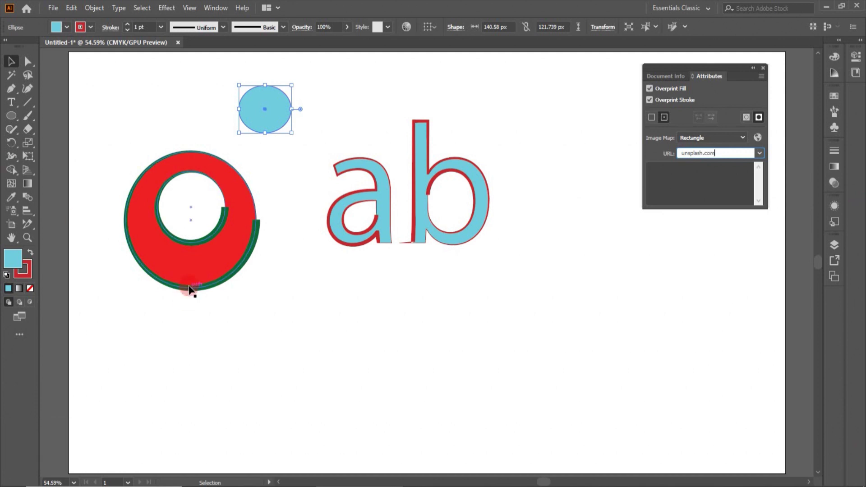
- Give the red ring a Polygon image map with URL youtube.com
left_click(194, 288)
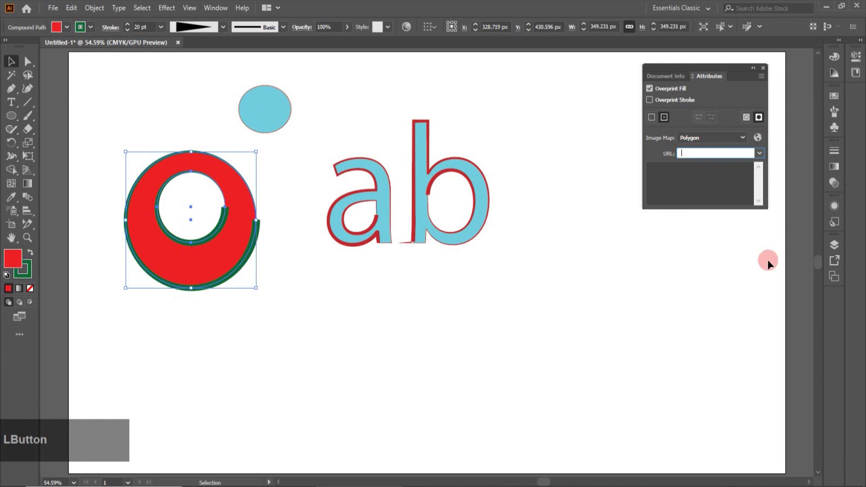
key("y")
type("youtube")
type(".co")
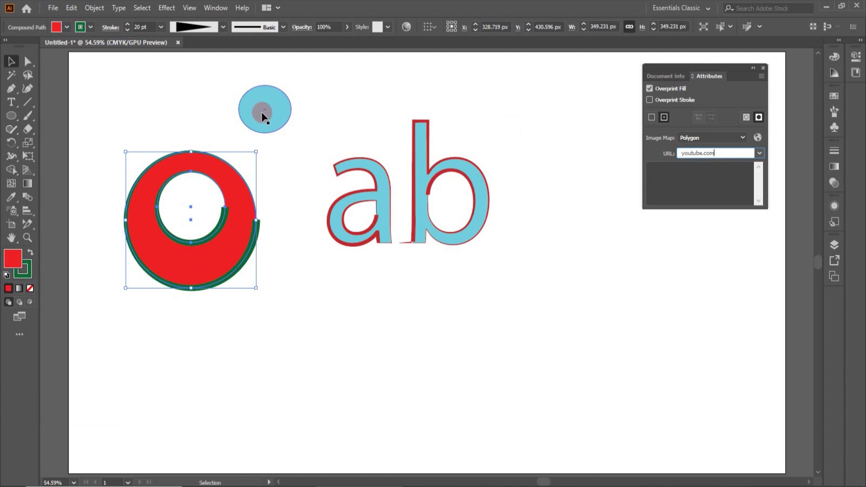
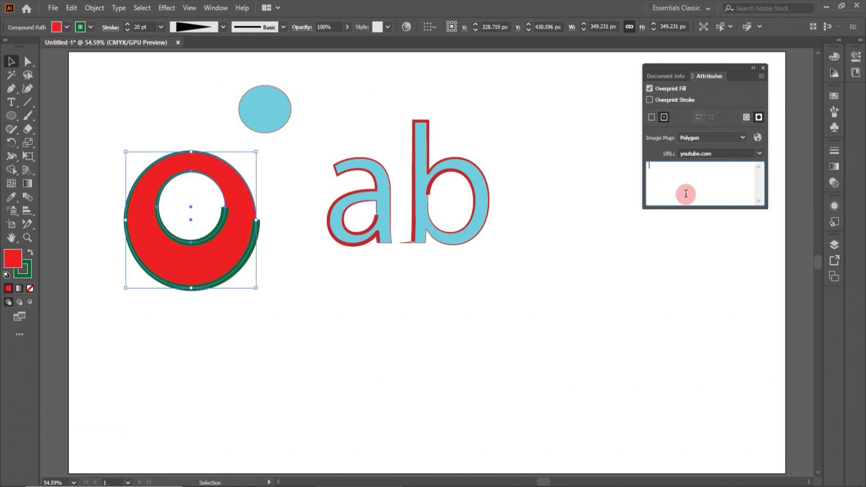
- Write the note 'you open youtube' for the ring's image map
type("yo")
key("space")
type("open")
key("space")
type("youtube")
key("space")
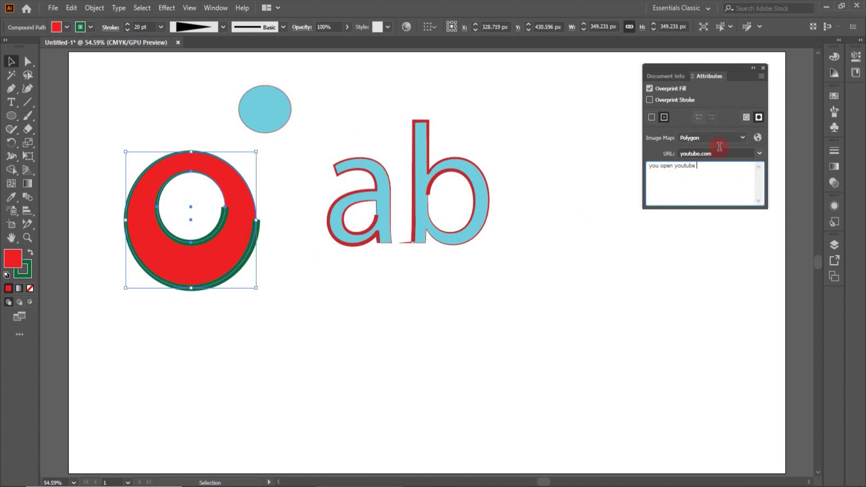
- Select the light-blue ellipse and launch its unsplash.com link via the Browser button
left_click(281, 132)
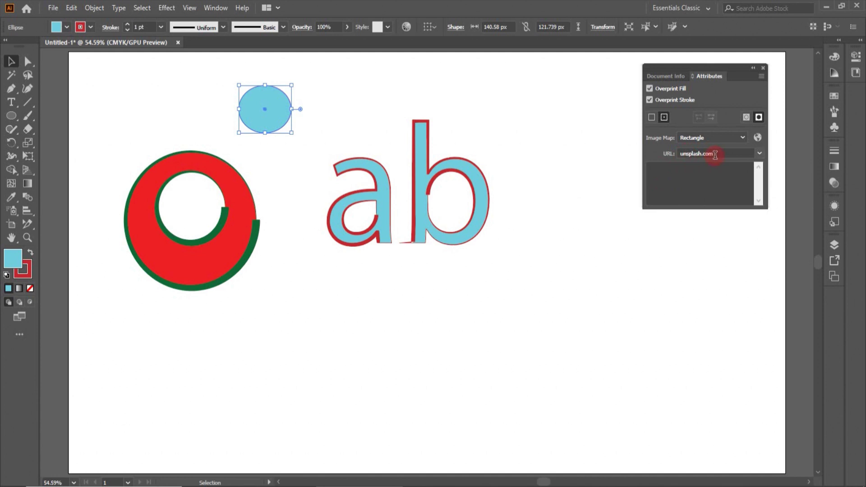
left_click(198, 273)
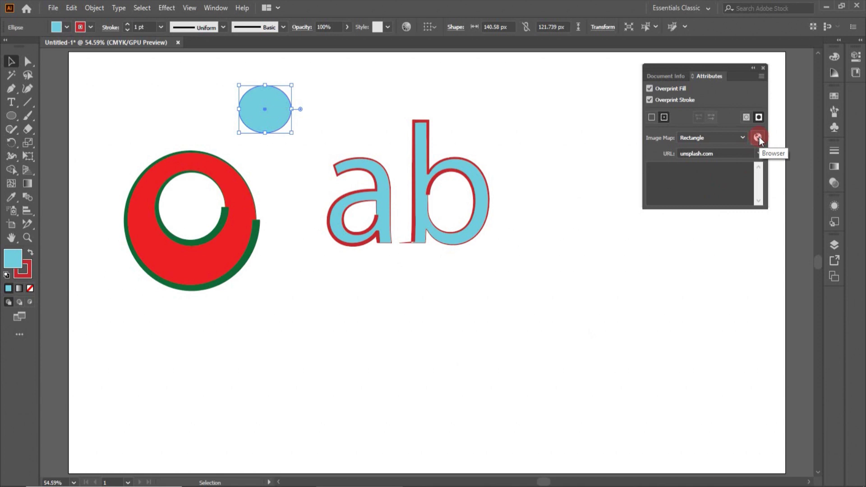
- Browse the unsplash.com photo grid in Edge, scrolling down the page
left_click(764, 143)
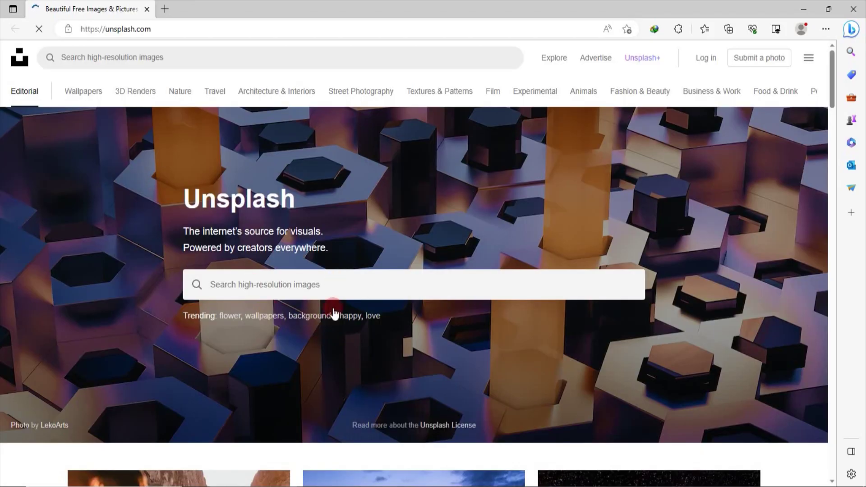
left_click_drag(835, 99, 823, 206)
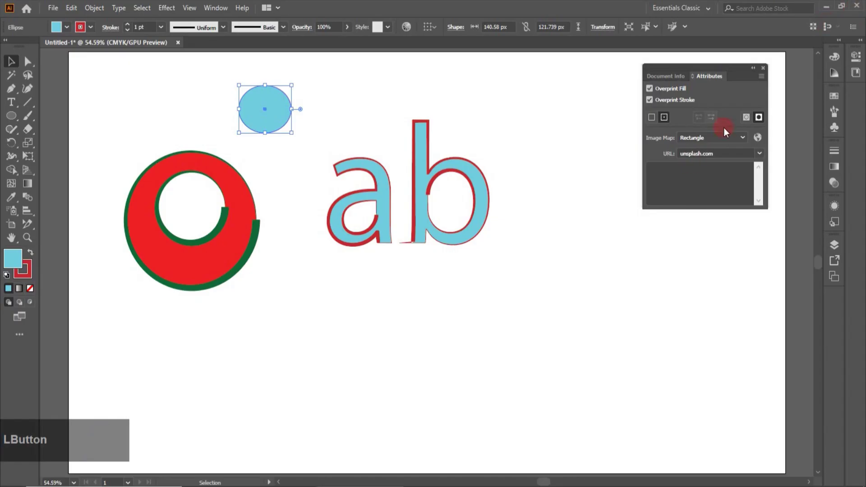
- Try the Polygon image map shape, then set it back to Rectangle
left_click(754, 145)
left_click(748, 143)
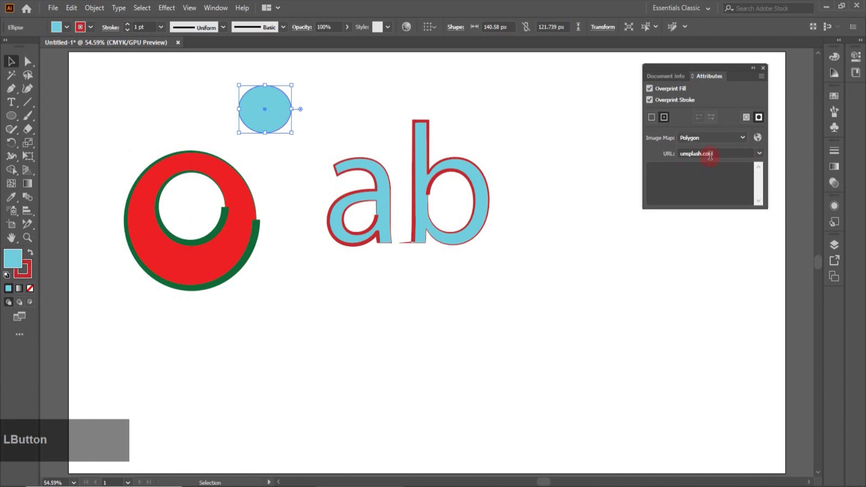
left_click(746, 142)
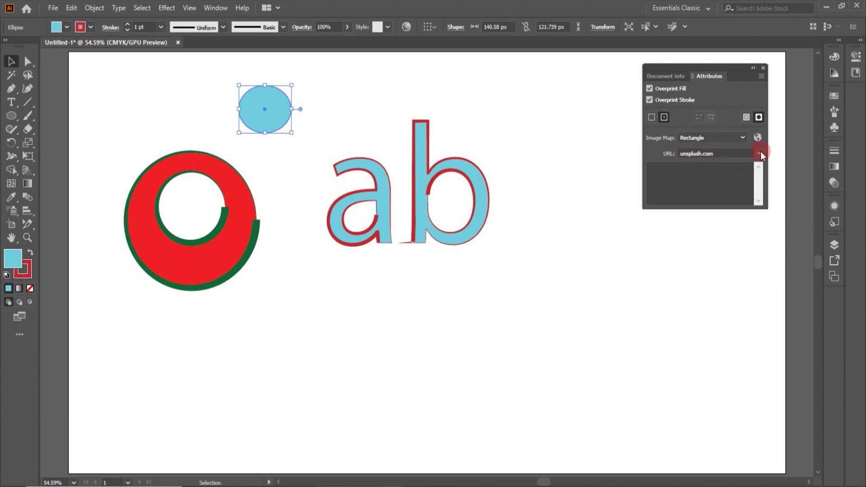
- Link the rectangular image map to youtube.com from recent URLs and test it in a browser
left_click(761, 155)
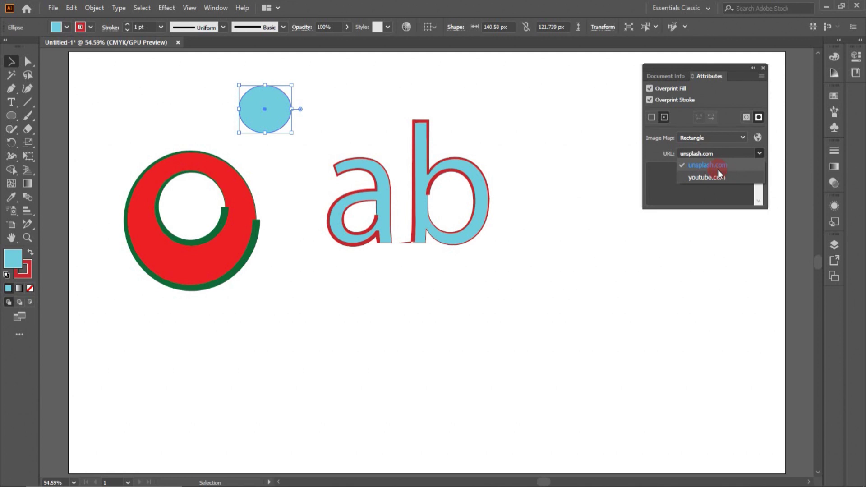
left_click(716, 184)
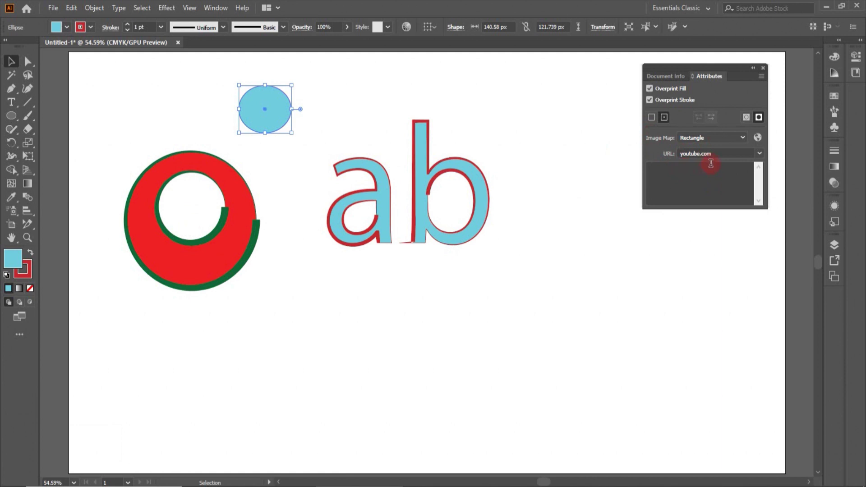
left_click(766, 159)
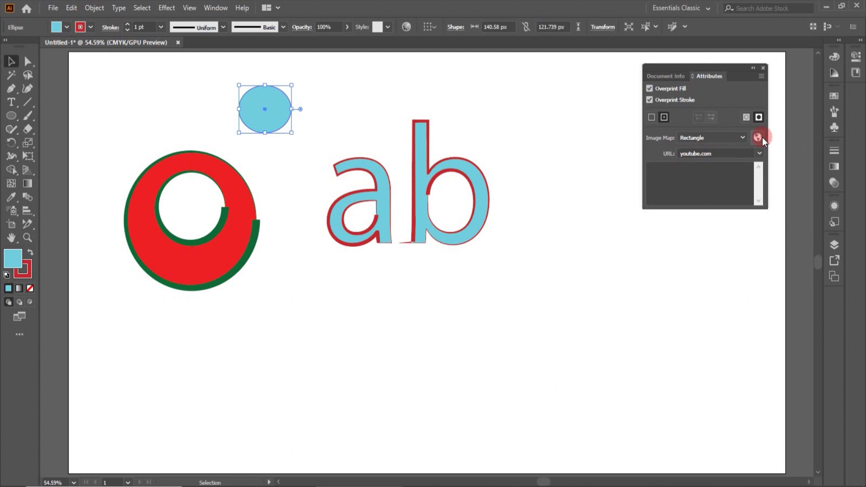
- View the loaded youtube.com page, then close Edge to return to Illustrator
left_click(762, 142)
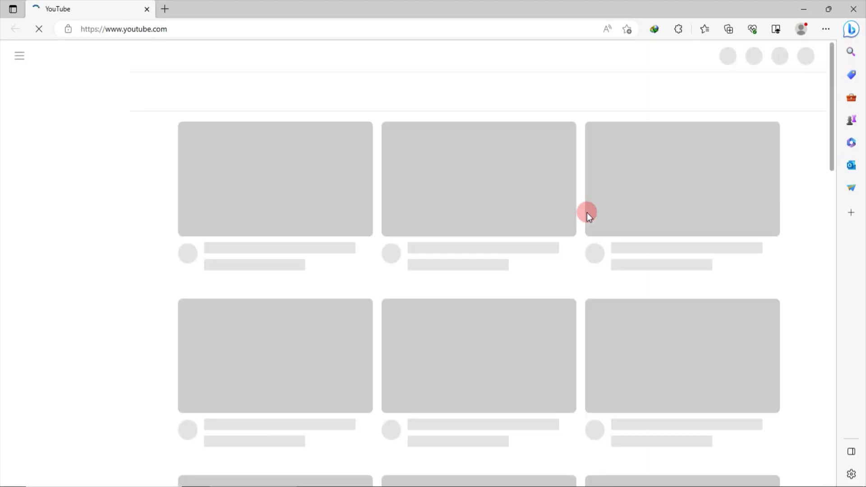
left_click(860, 103)
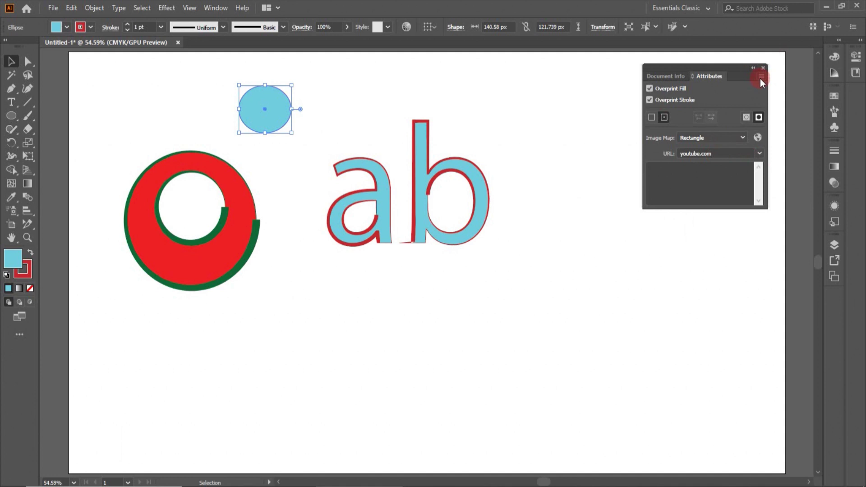
left_click(763, 83)
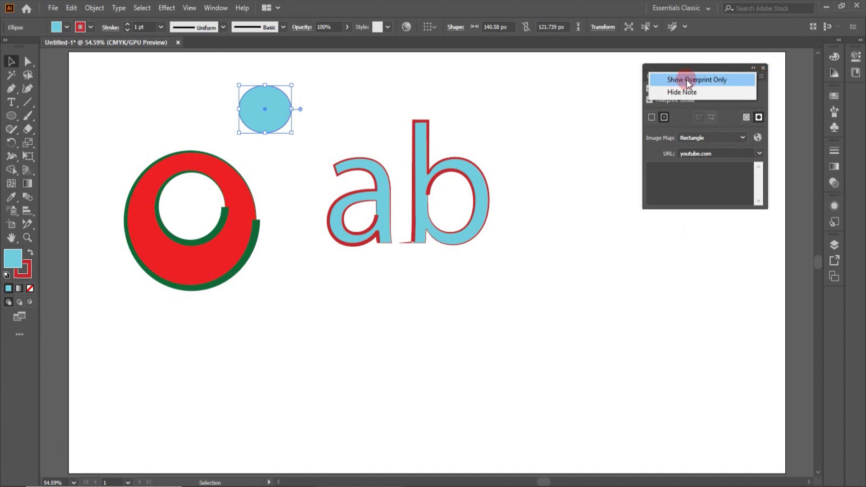
left_click(691, 86)
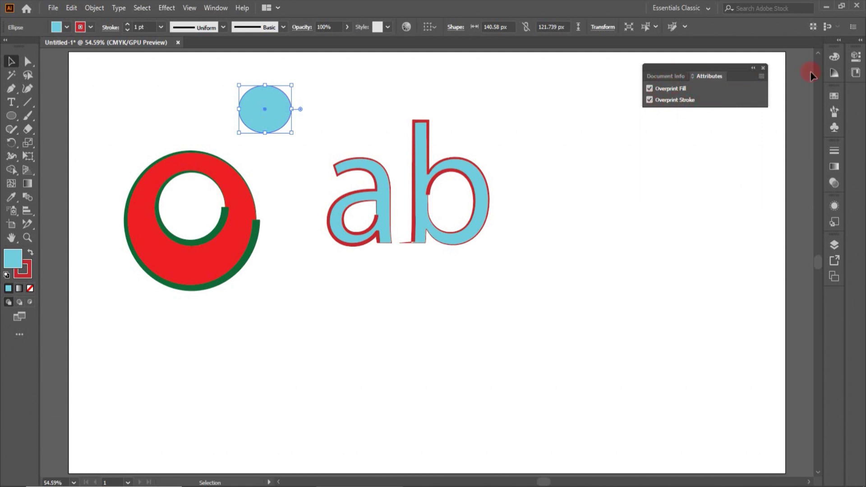
left_click(767, 79)
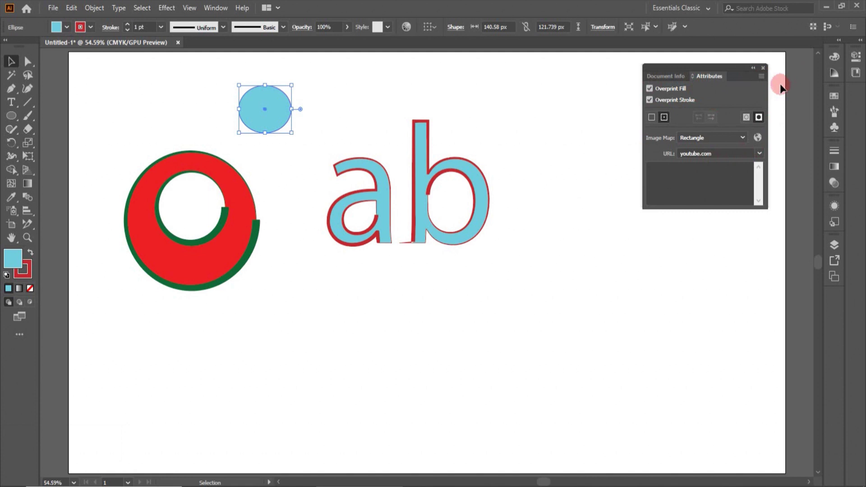
left_click(767, 78)
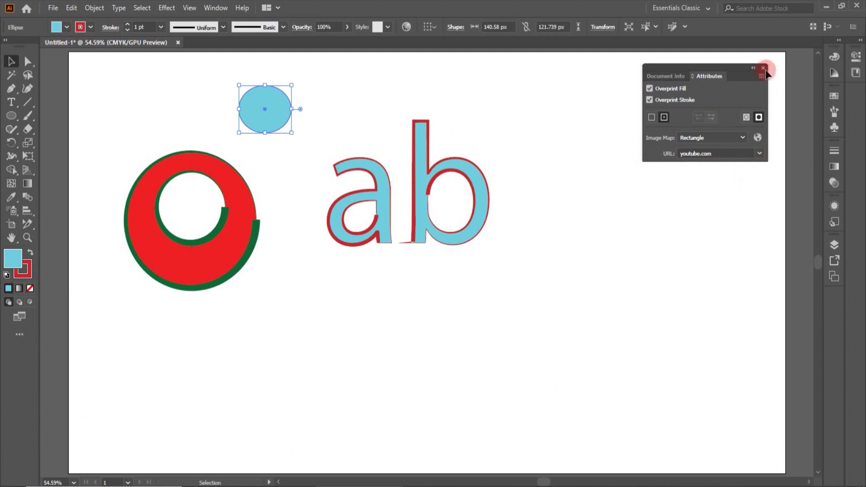
left_click(764, 78)
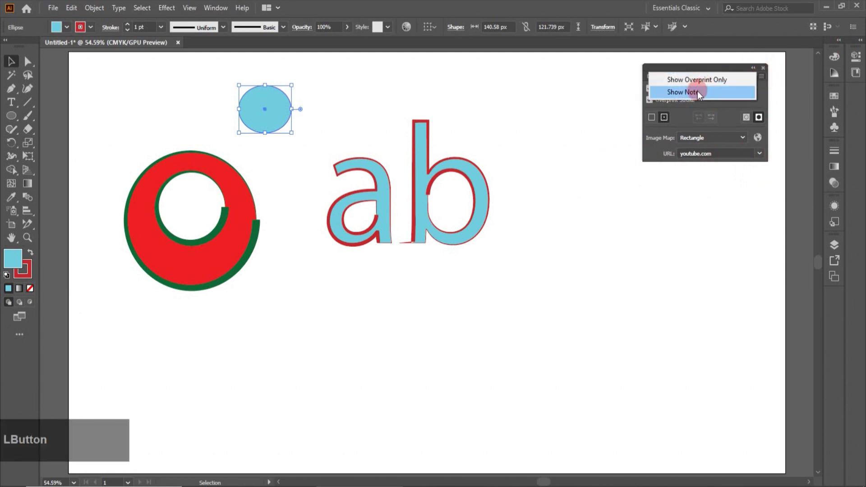